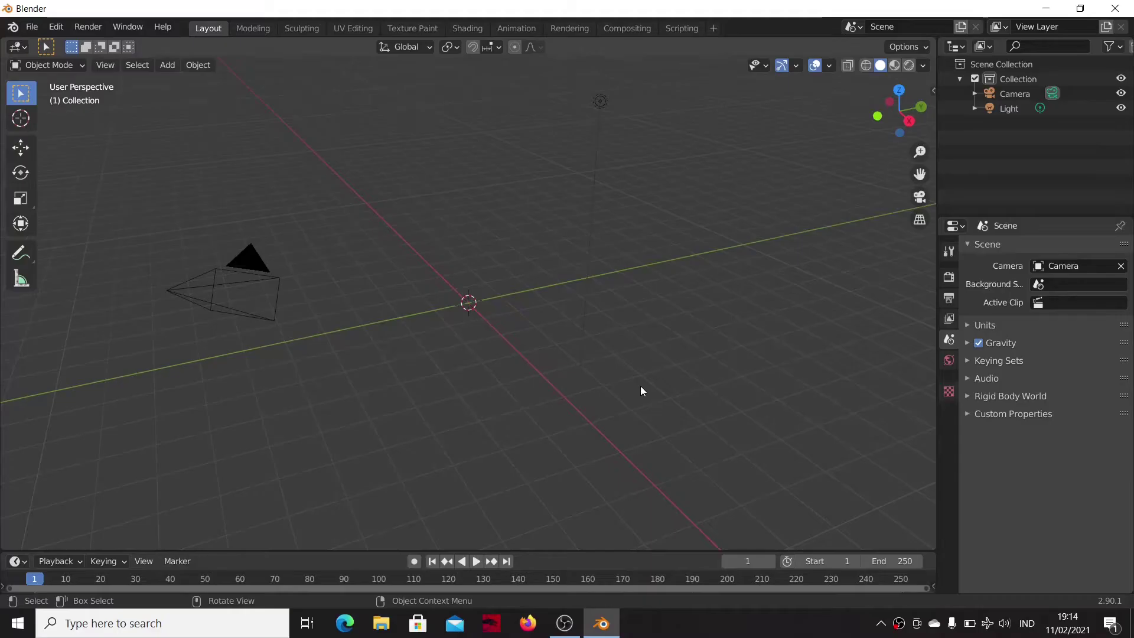
- Add a cube and scale it up by 7 into a large wireframe box around the origin
key(shift+a)
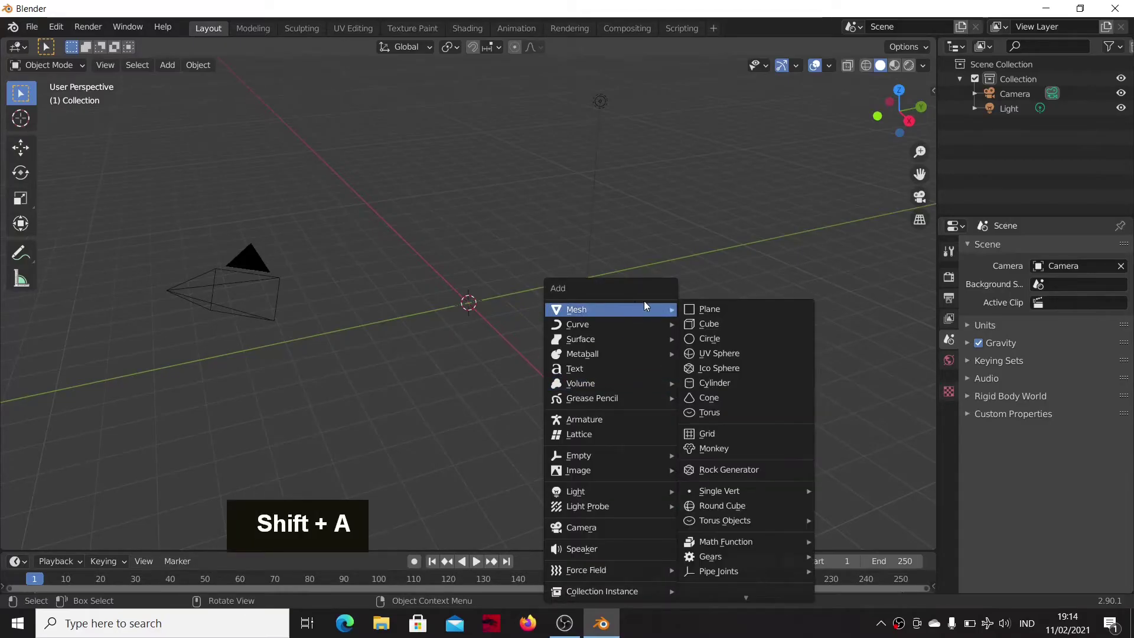
key(s)
key(7)
key(Return)
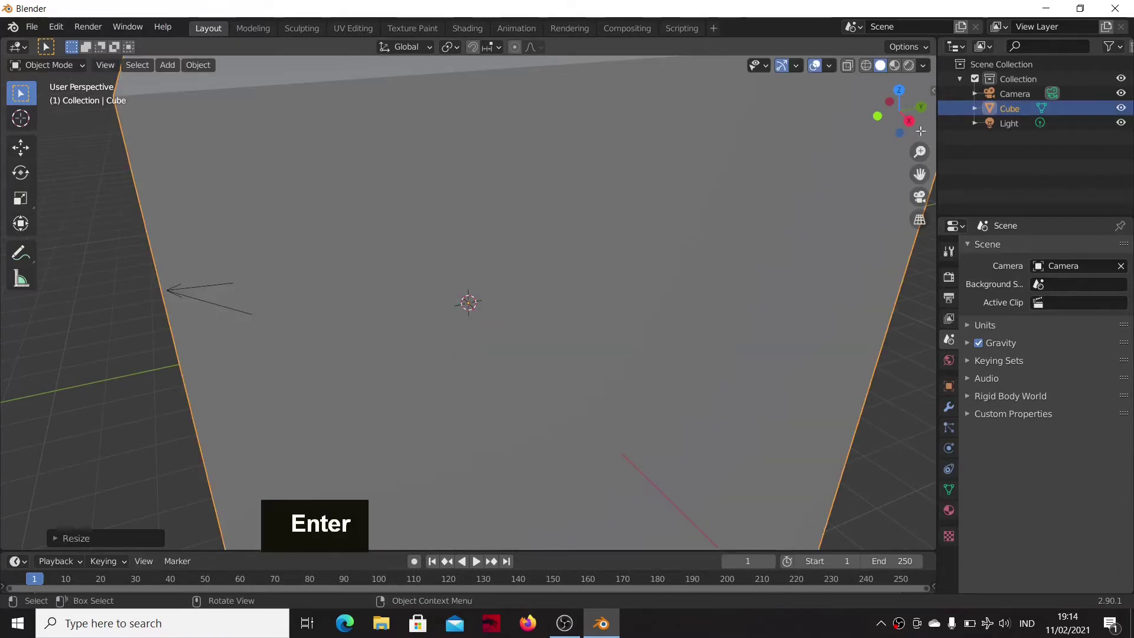
scroll(down, 3)
scroll(down, 3)
- Add a small UV sphere at the box centre and bring up its Physics properties
middle_click(659, 322)
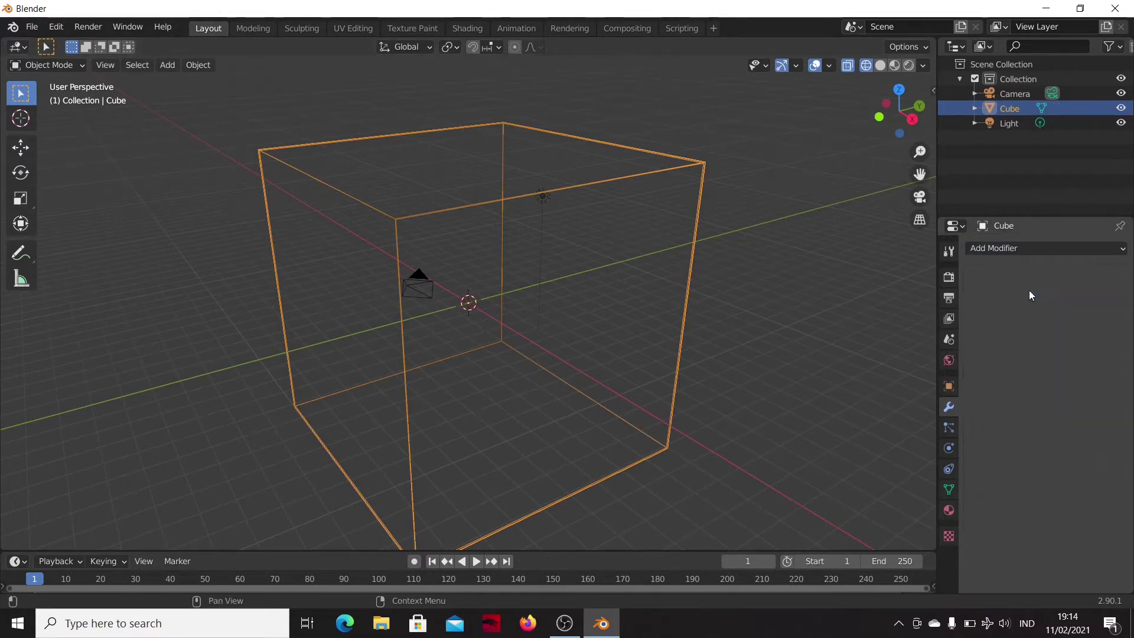
middle_click(681, 397)
scroll(down, 3)
- Make the sphere an active rigid body with Mesh collision shape and bounciness 1.1
key(shift+a)
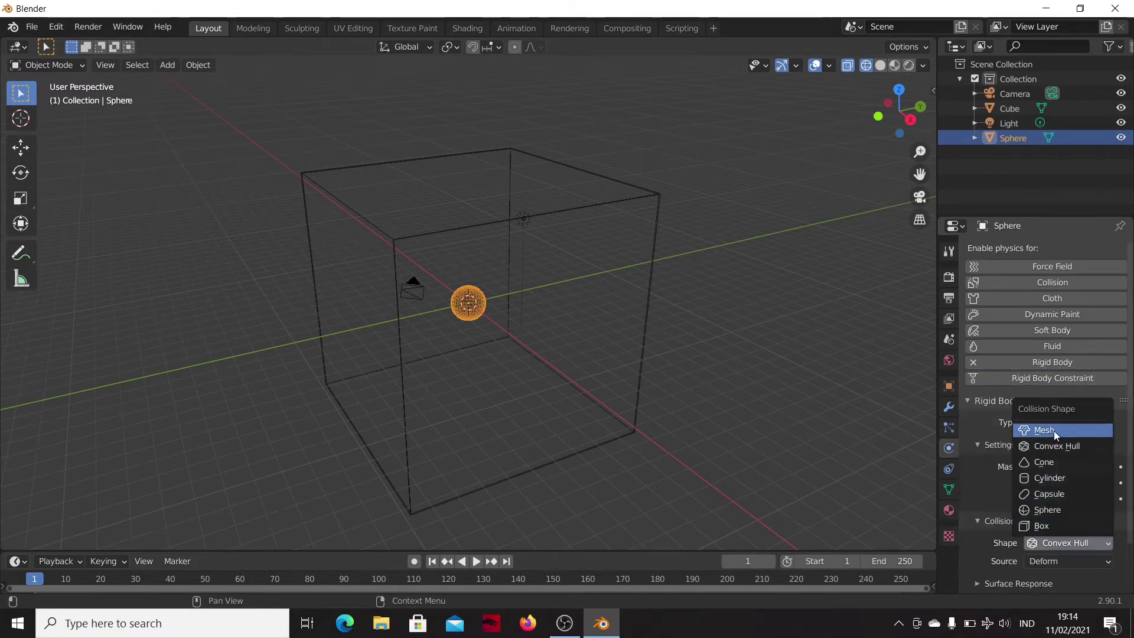
scroll(down, 3)
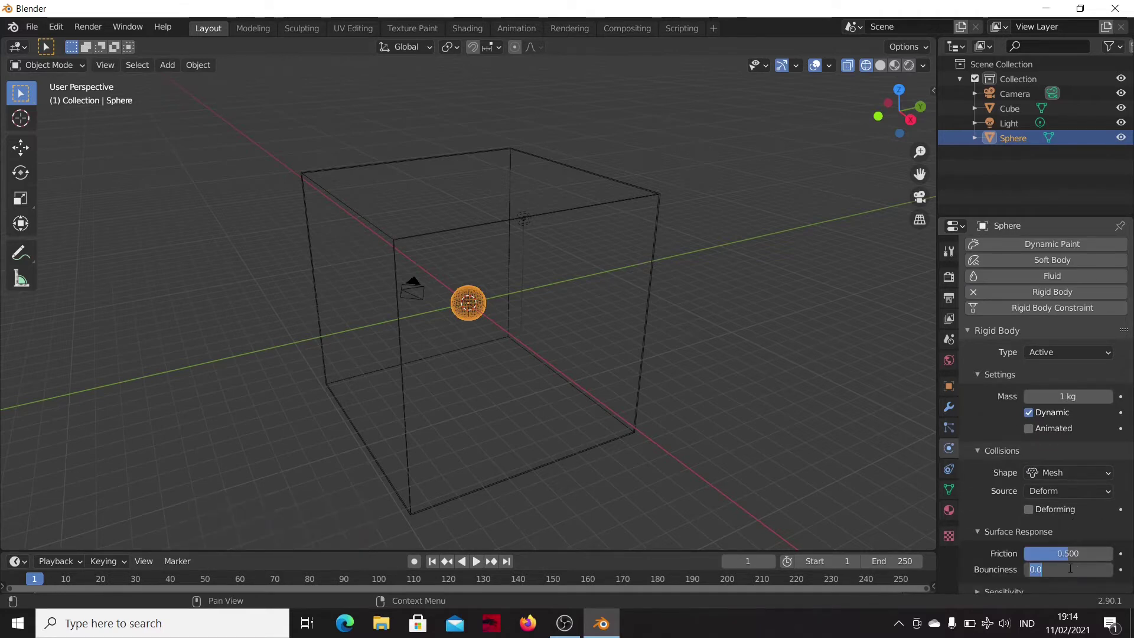
key(1)
key(.)
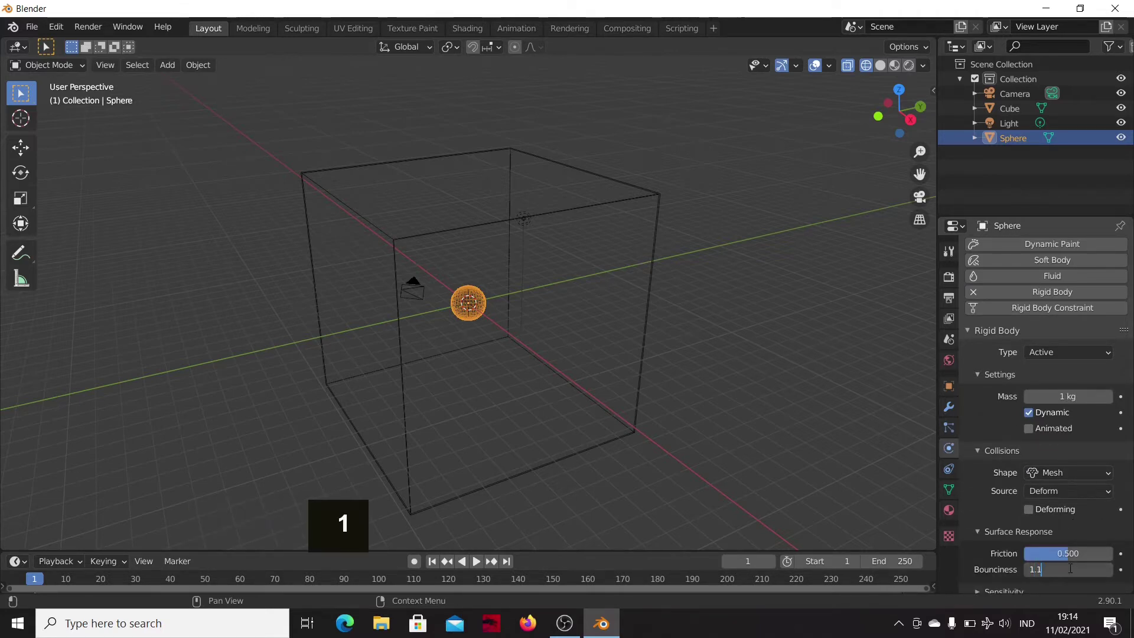
key(1)
key(Return)
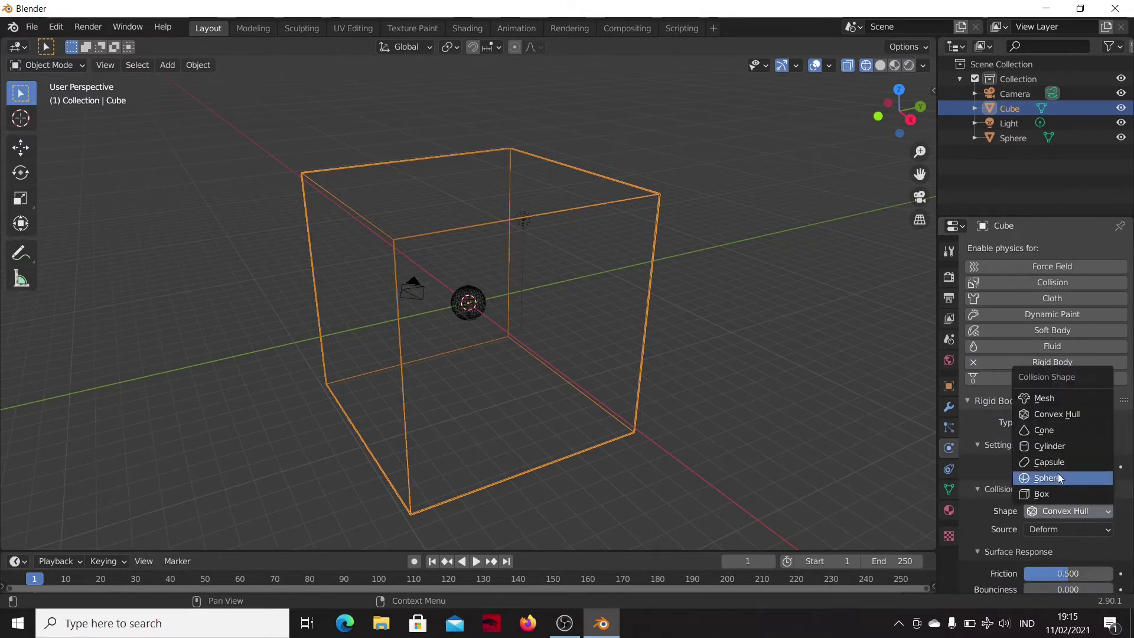
- Make the cube a passive rigid body with Mesh collisions and bounciness 1.0
scroll(down, 3)
key(1)
key(Return)
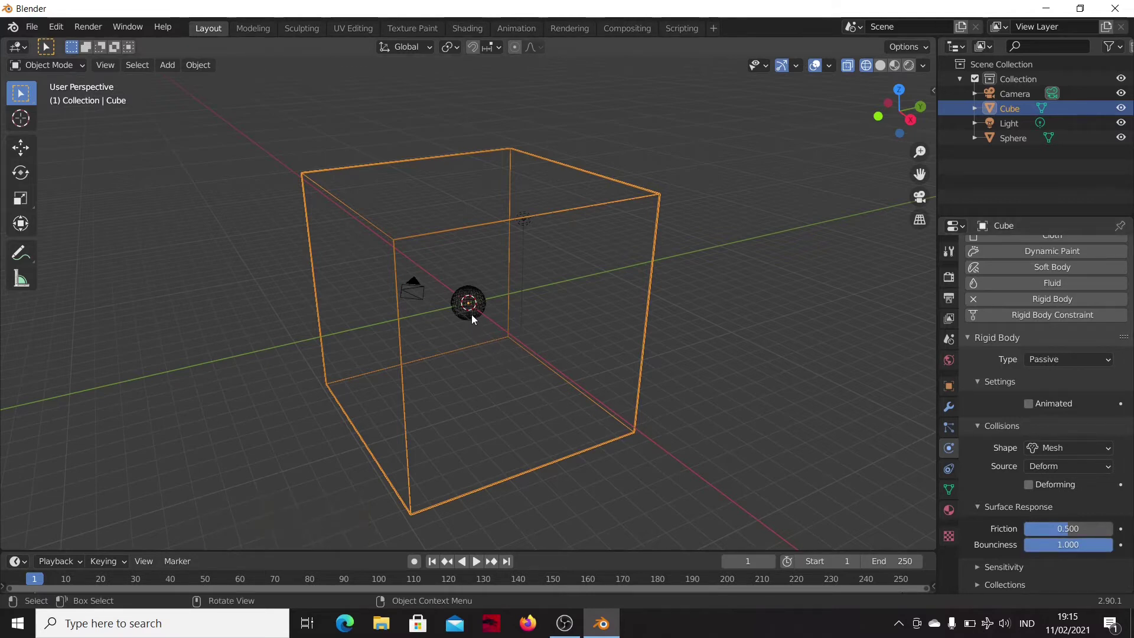
- Duplicate the sphere twice into three spheres with emission materials, yellow and green
key(shift+d)
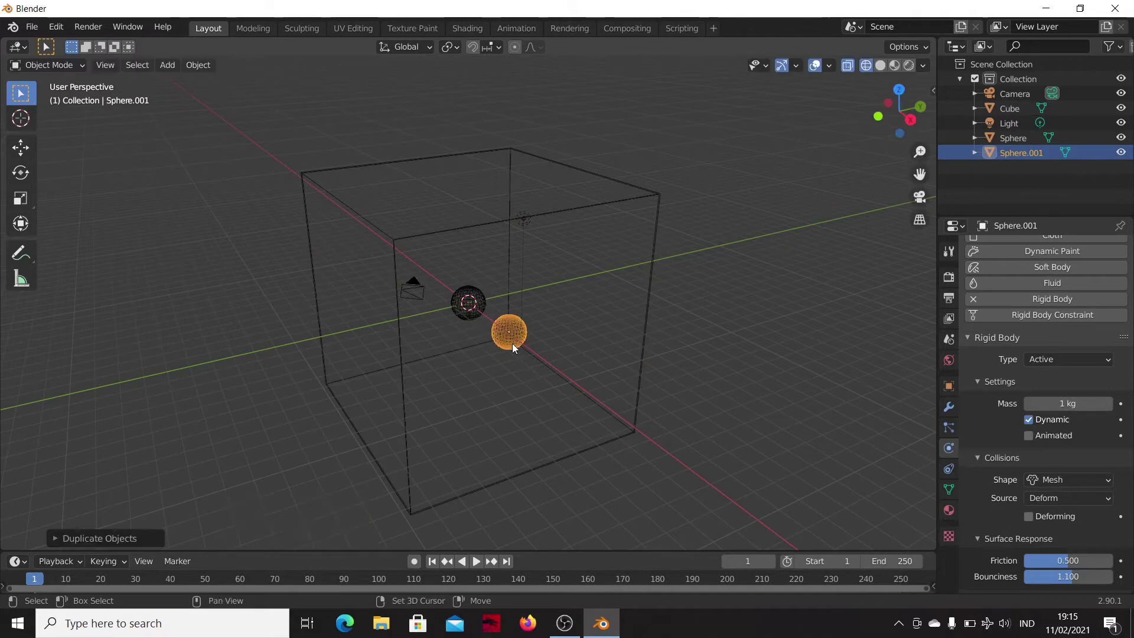
key(shift+d)
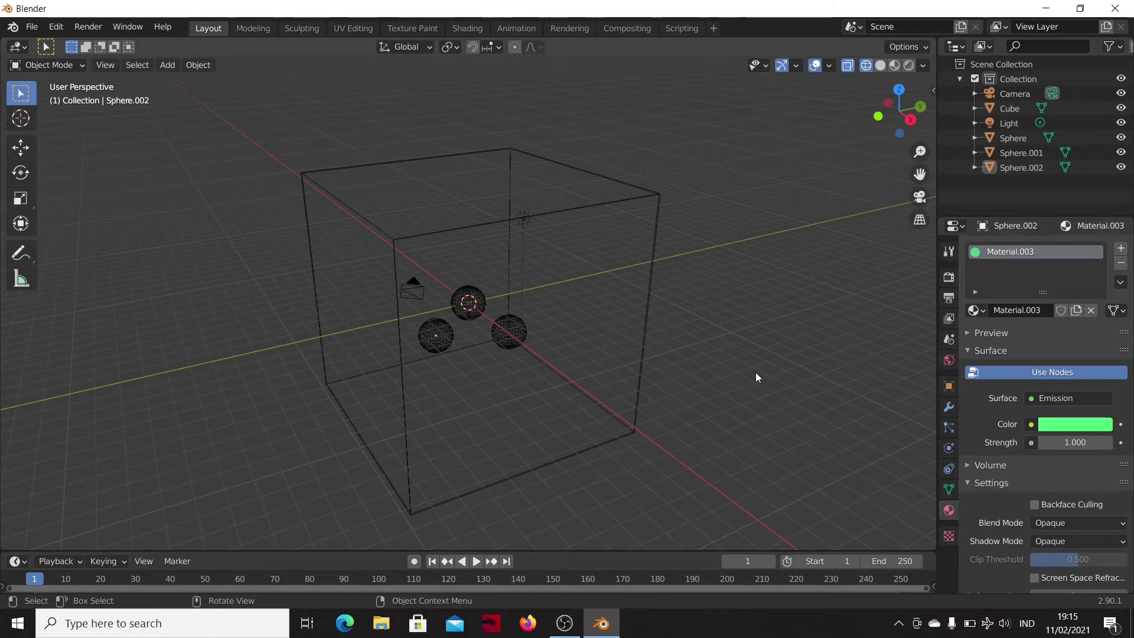
- Move the camera closer to the cube and set its location values
key(`)
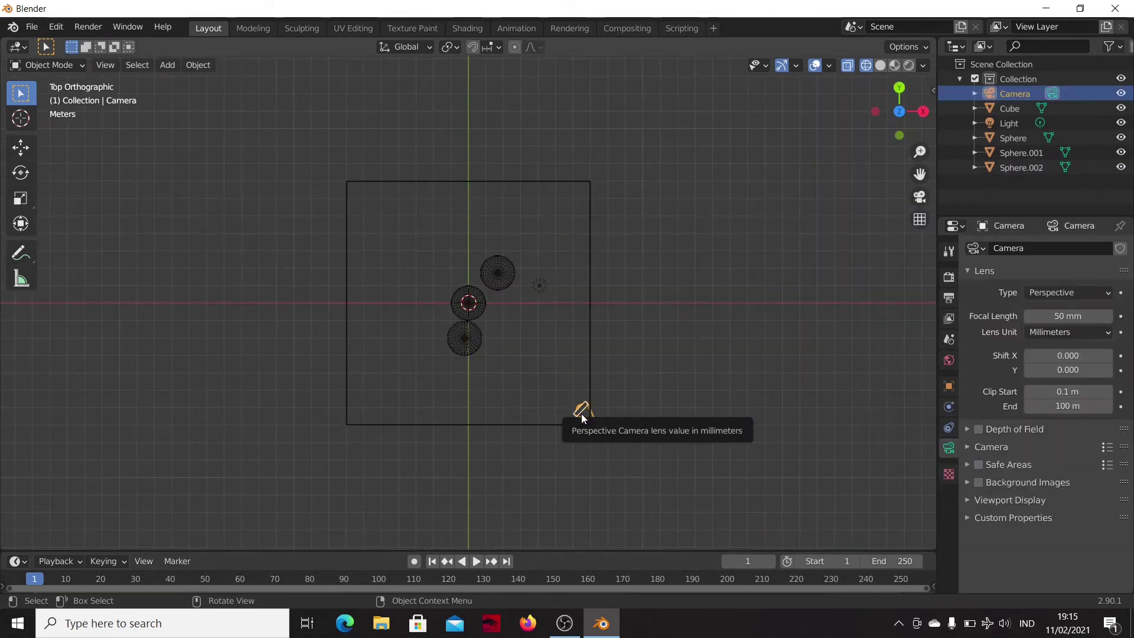
key(g)
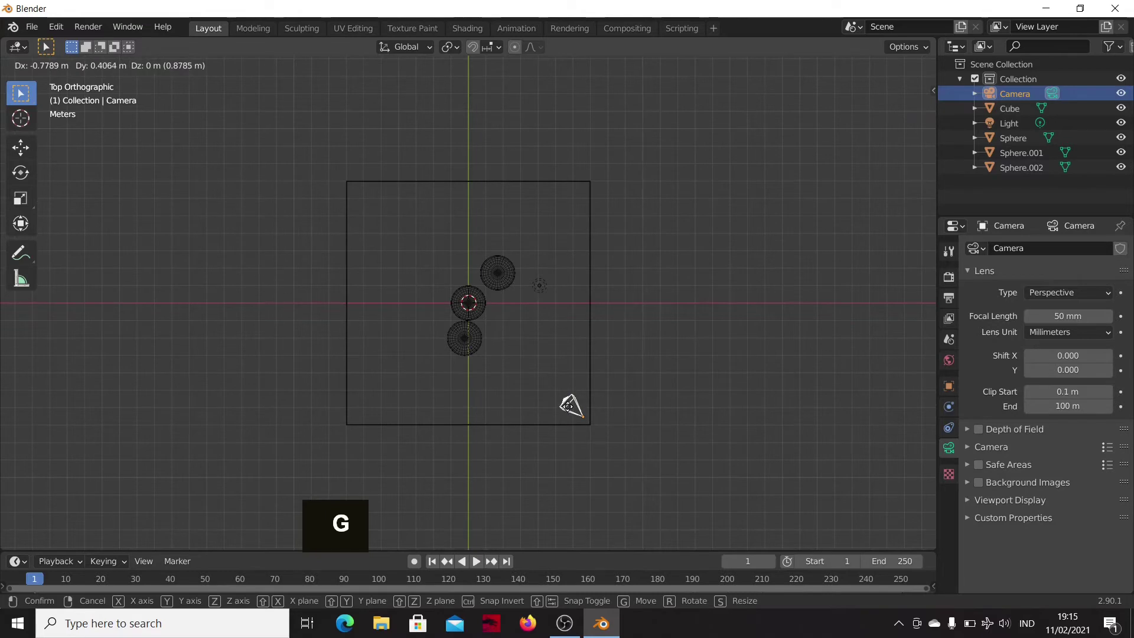
middle_click(567, 445)
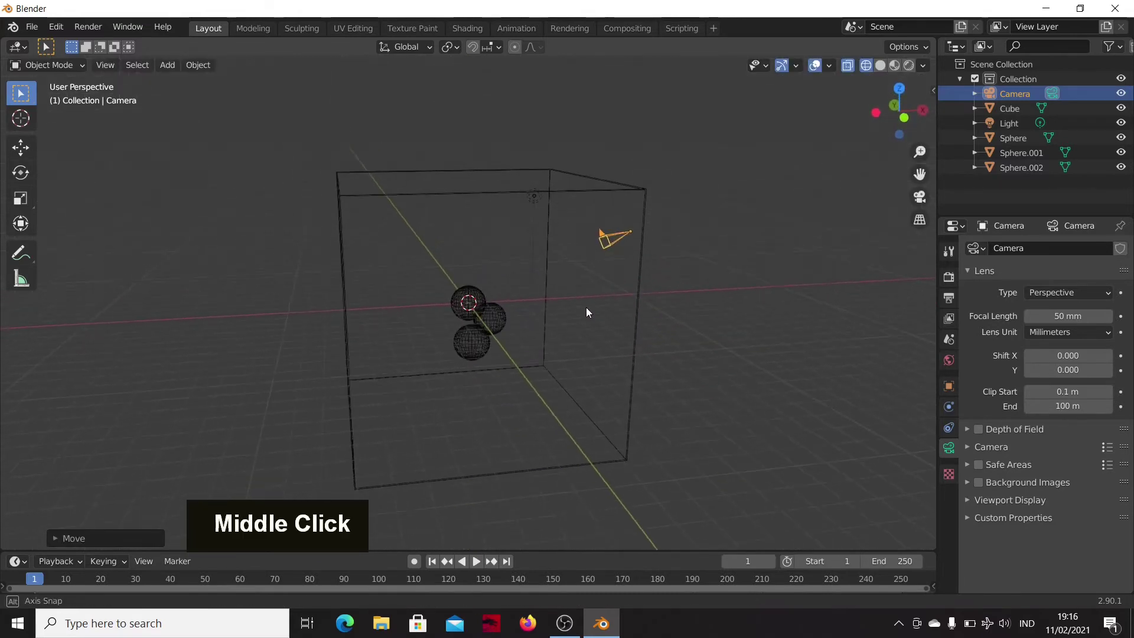
scroll(down, 3)
key(g)
key(z)
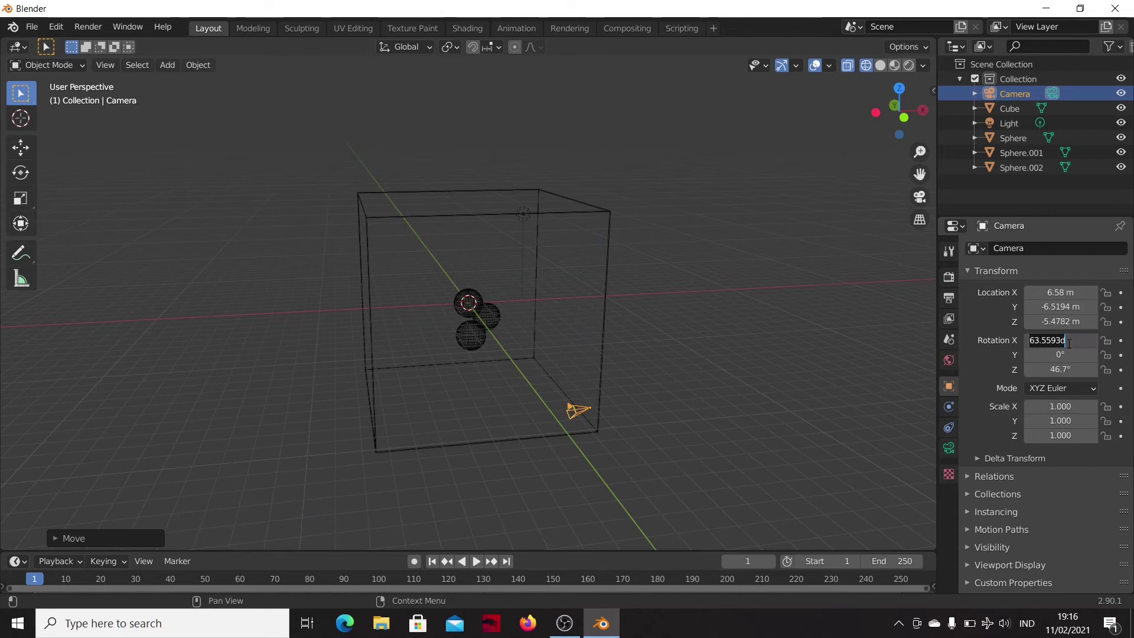
- Set the camera's rotation to 10 and focal length to 20, aiming it at the spheres
key(1)
key(0)
key(Return)
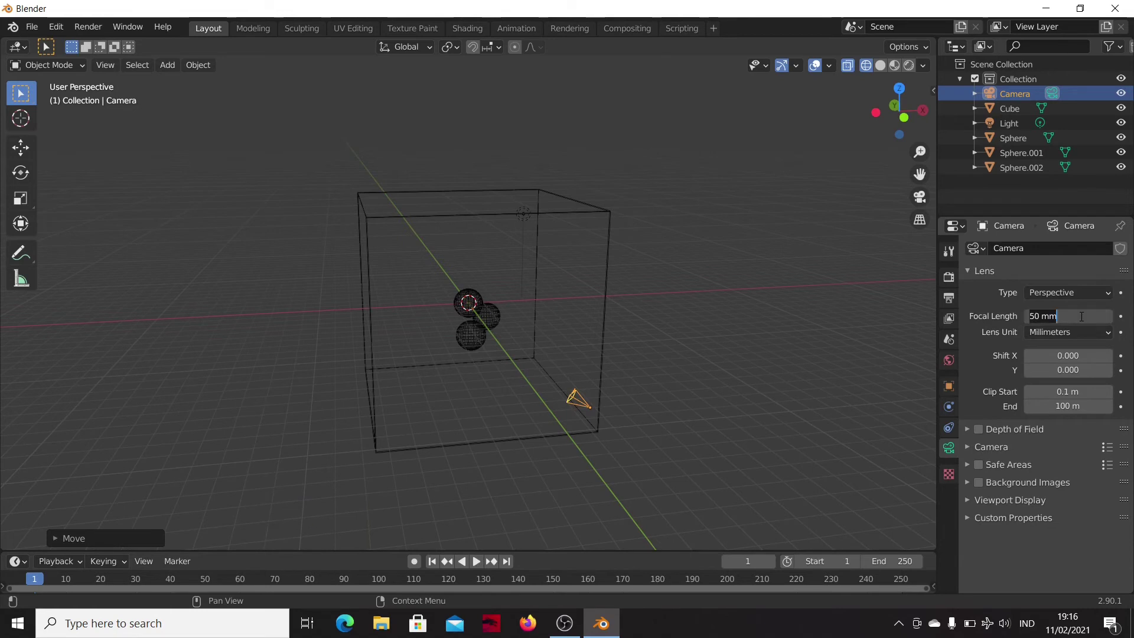
key(2)
key(0)
key(Return)
middle_click(726, 359)
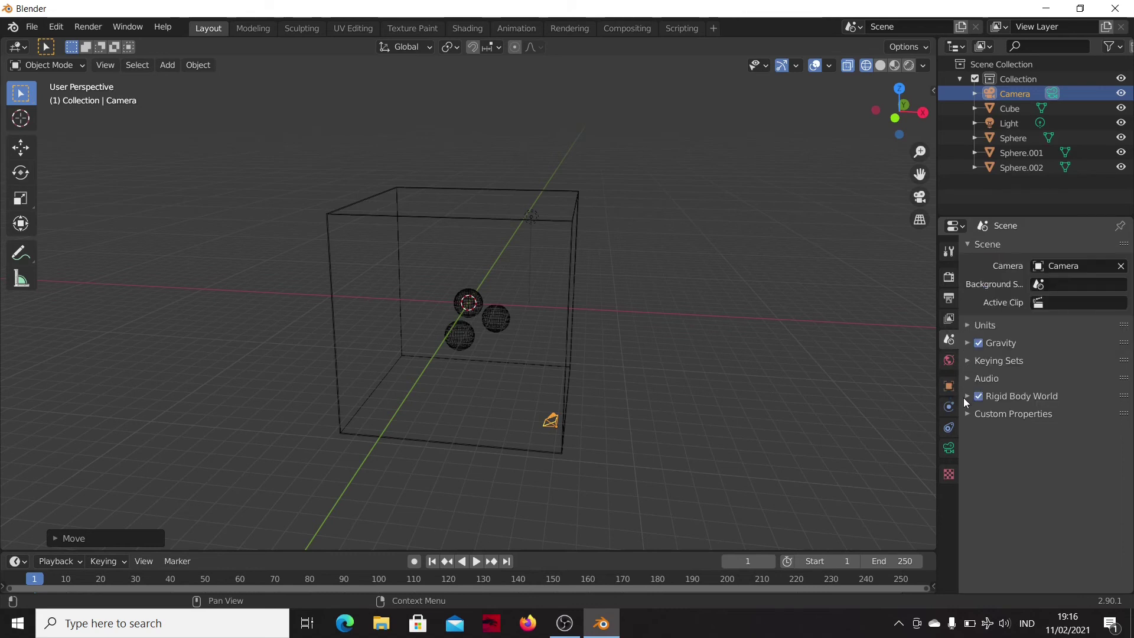
- Enable the scene's Rigid Body World and bring up the render settings
scroll(down, 3)
scroll(down, 3)
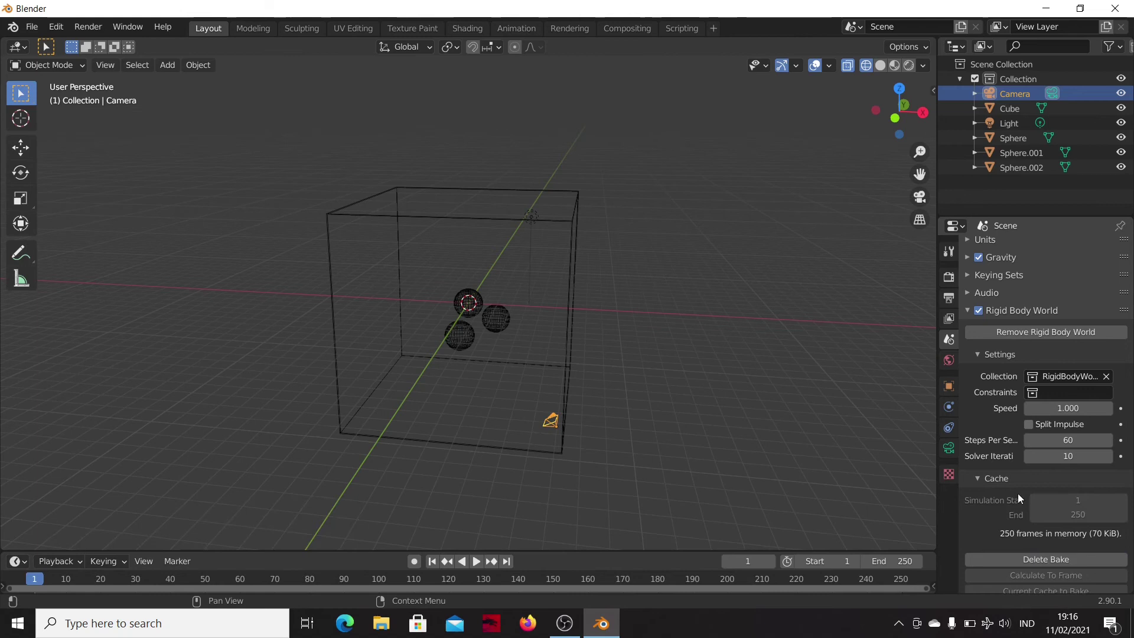